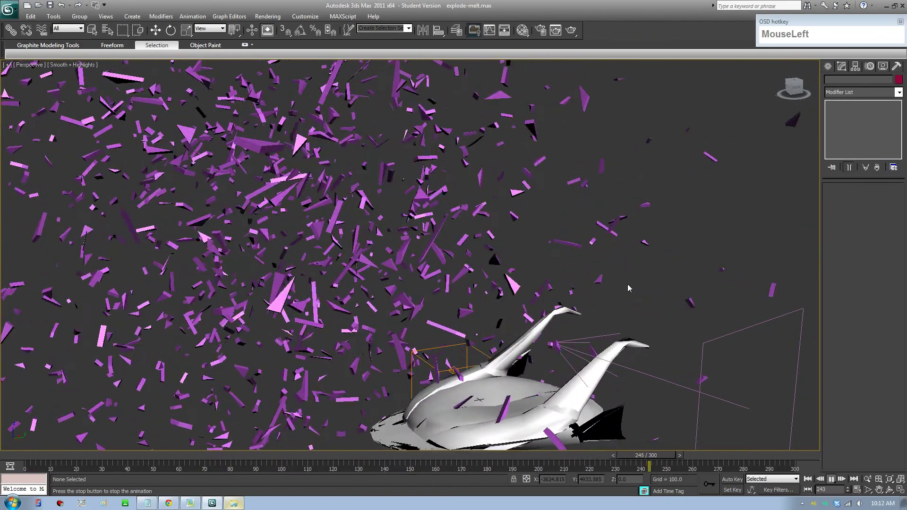
Orbit and reposition the Perspective view around the intact dragon head.
key(F8)
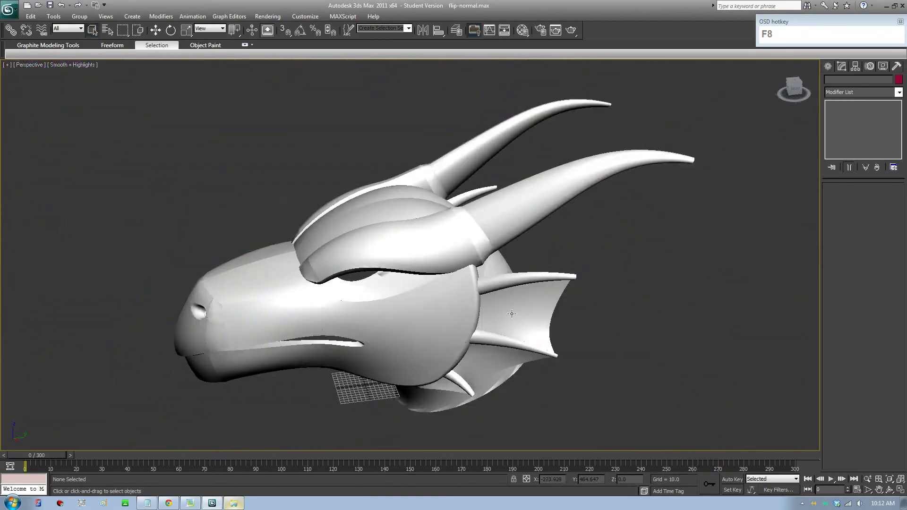
middle_click(468, 311)
drag(426, 296, 439, 292)
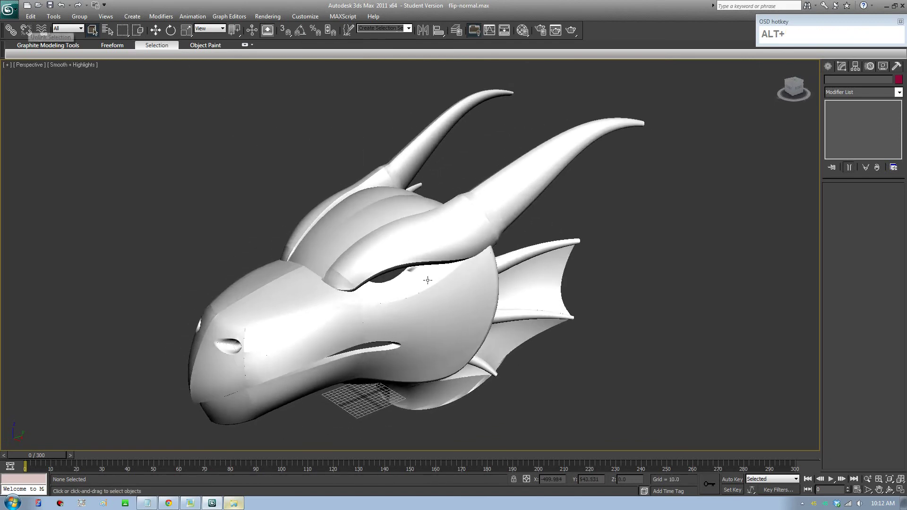
Select the dragon head, switch to the four-viewport layout and show the Modifier List.
click(438, 239)
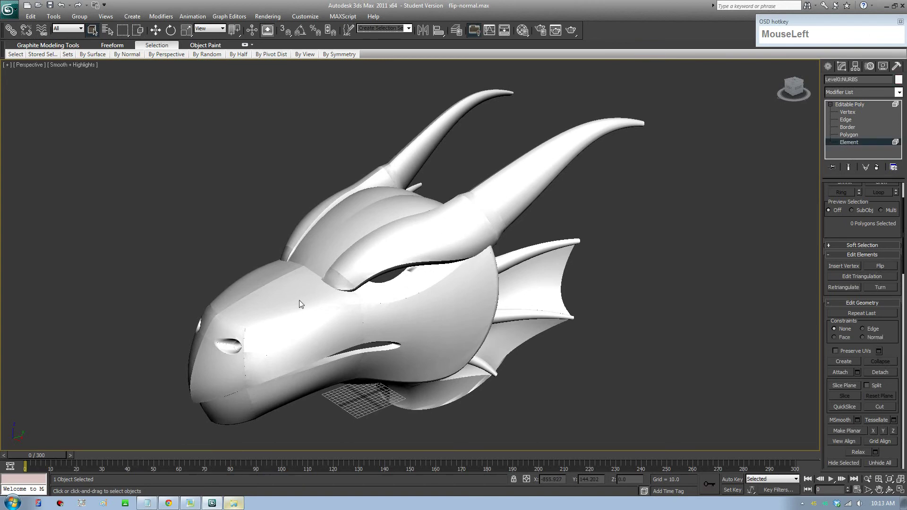
drag(335, 312, 344, 297)
click(904, 495)
key(F8)
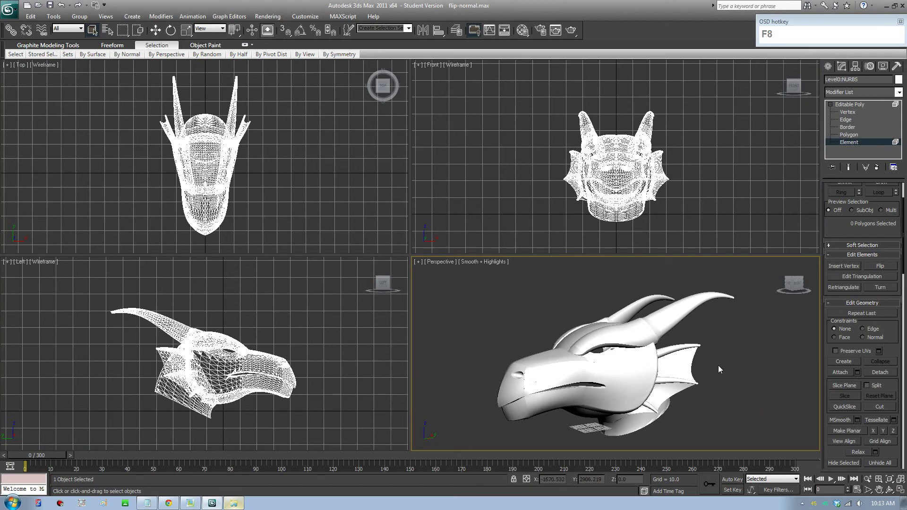
click(533, 314)
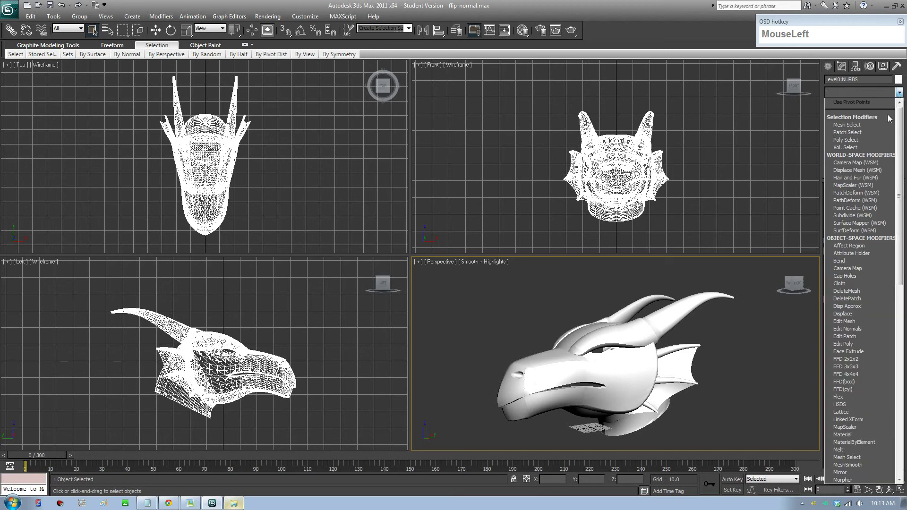
Add a MultiRes modifier to the dragon head and generate its resolution data.
scroll(down, 3)
click(855, 358)
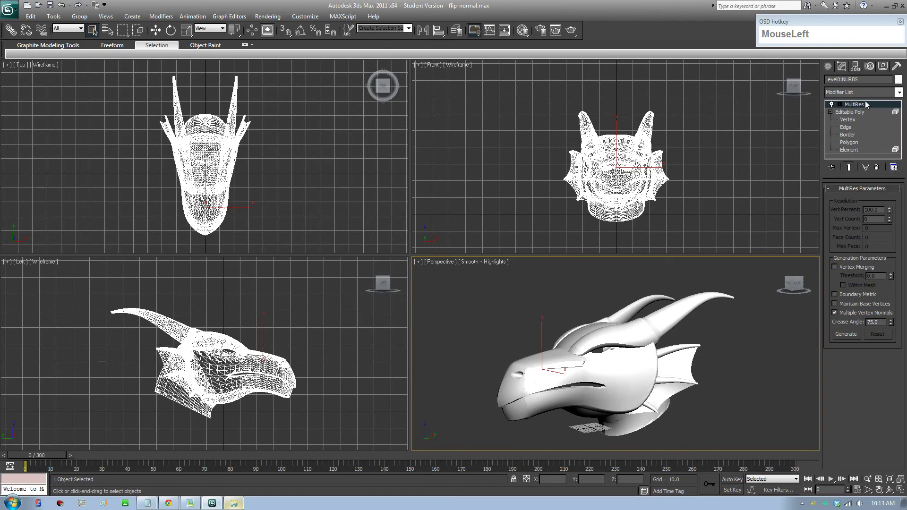
drag(850, 75, 856, 210)
Reduce the head to 50 then 10 Vert Percent, ending at about 850 vertices.
key(KP_5)
key(KP_0)
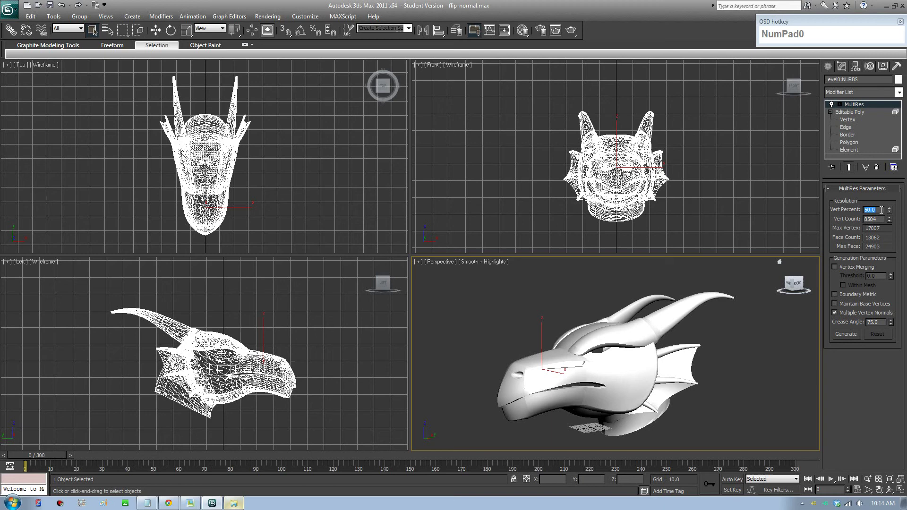
key(KP_1)
key(KP_0)
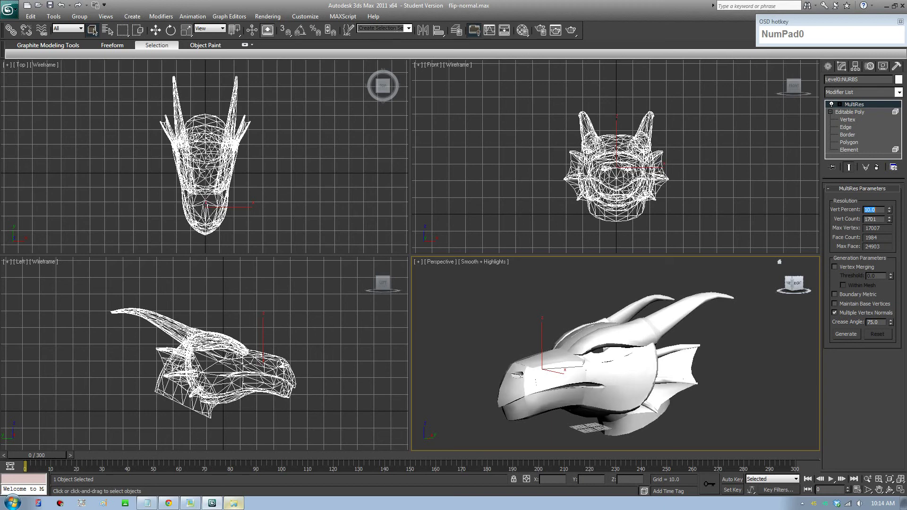
key(KP_5)
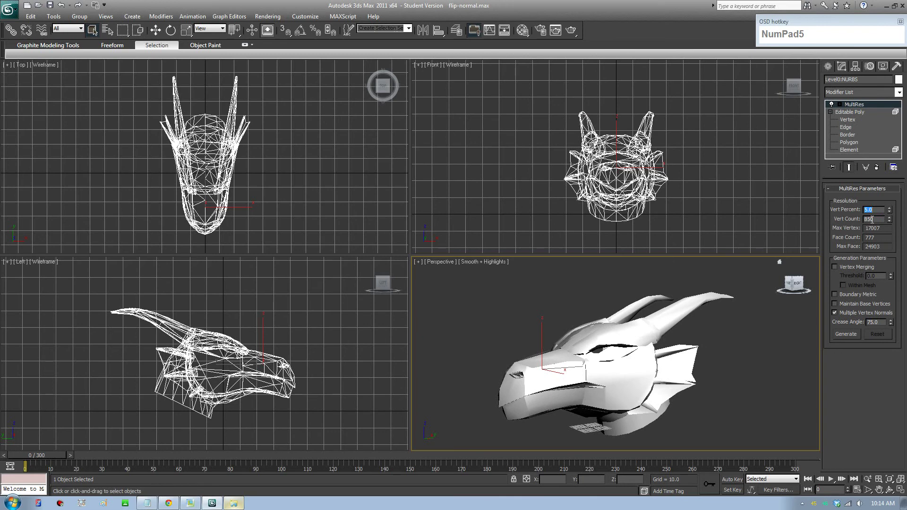
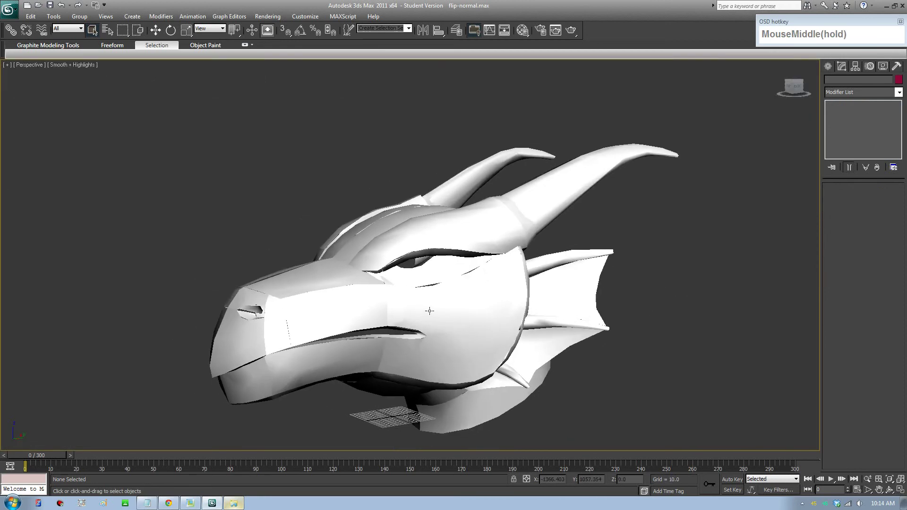
Orbit the view around the low-poly dragon head.
drag(439, 314, 414, 315)
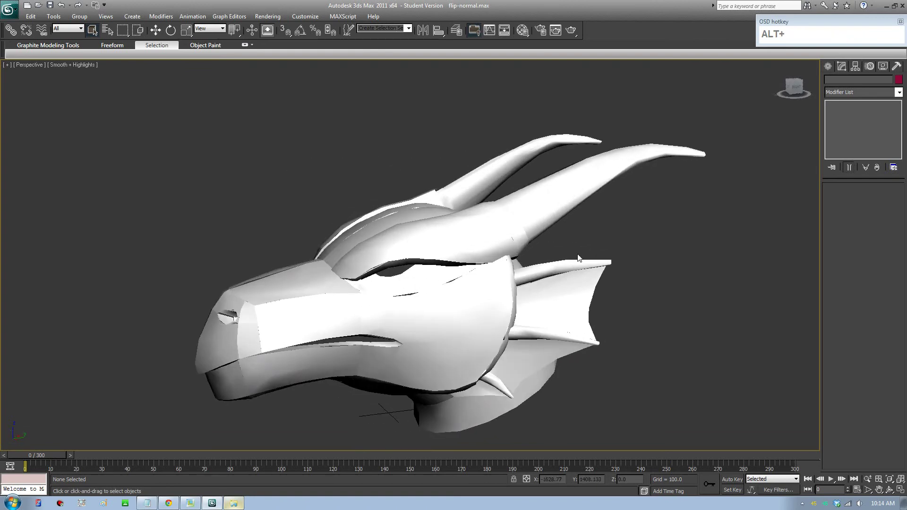
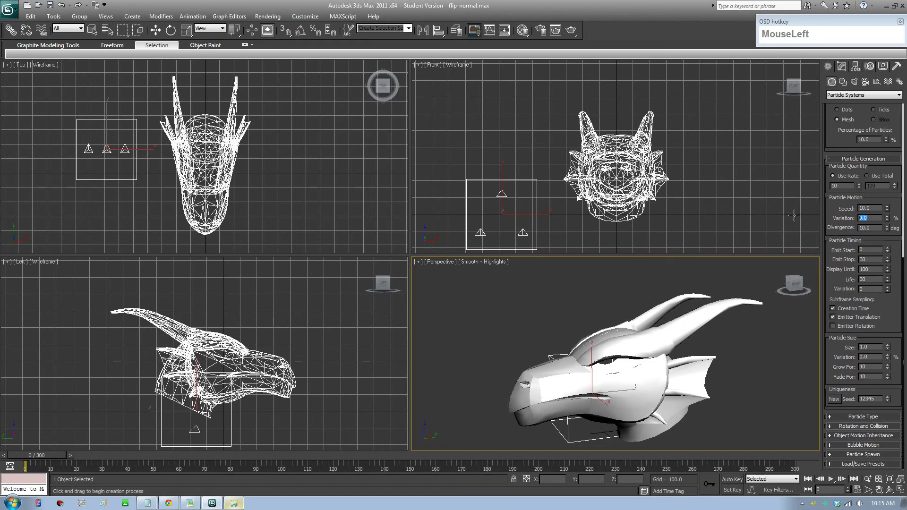
Set particle Speed Variation to 40 and particle Life to 300 frames.
key(KP_4)
key(KP_0)
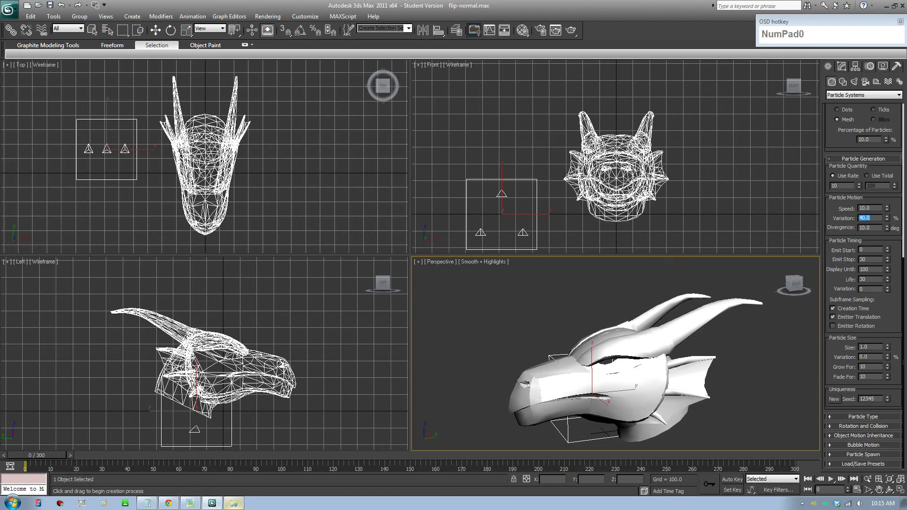
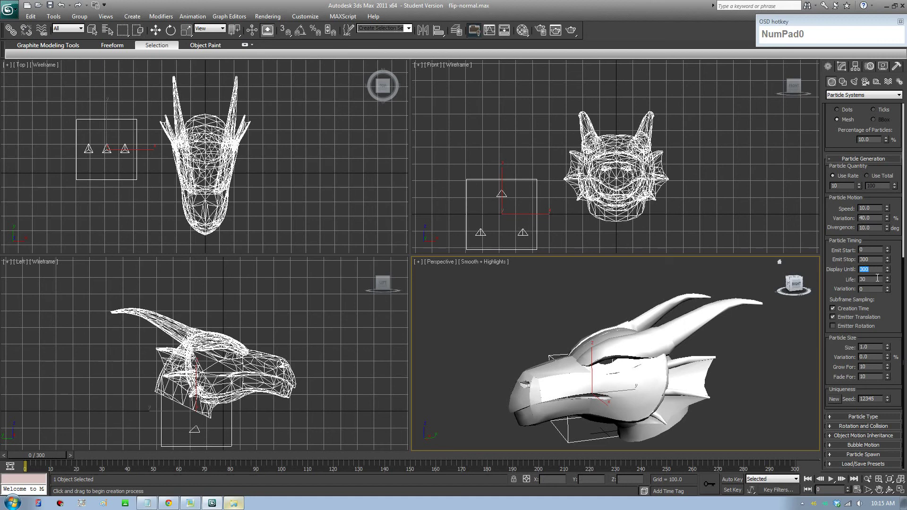
click(577, 155)
key(KP_3)
key(KP_0)
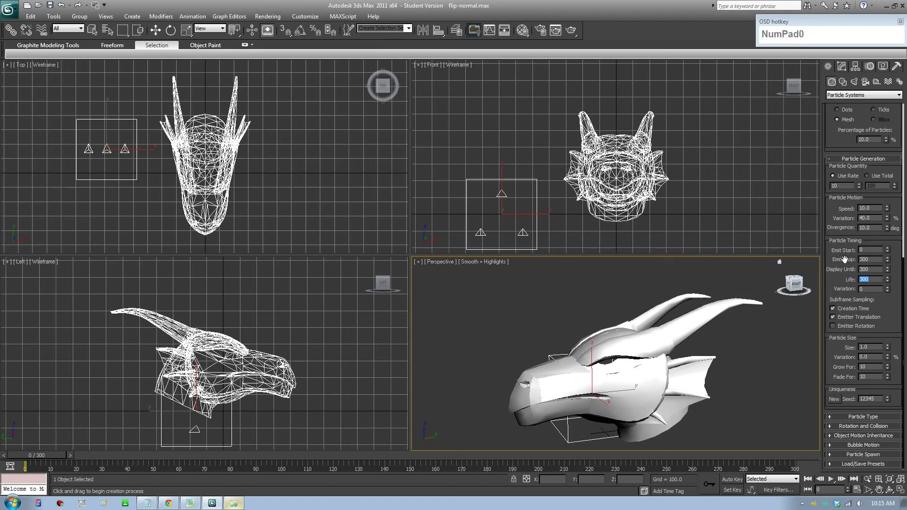
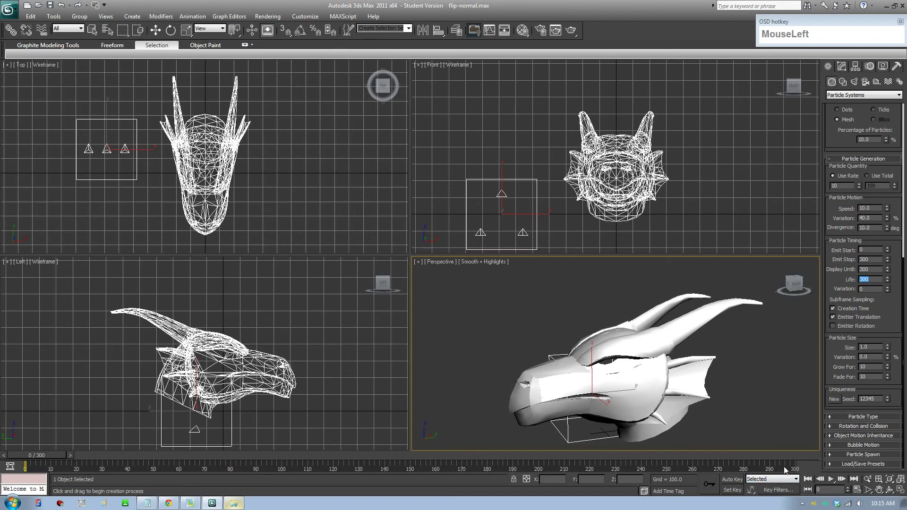
Set the animation End Time to 400 in Time Configuration.
right_click(786, 466)
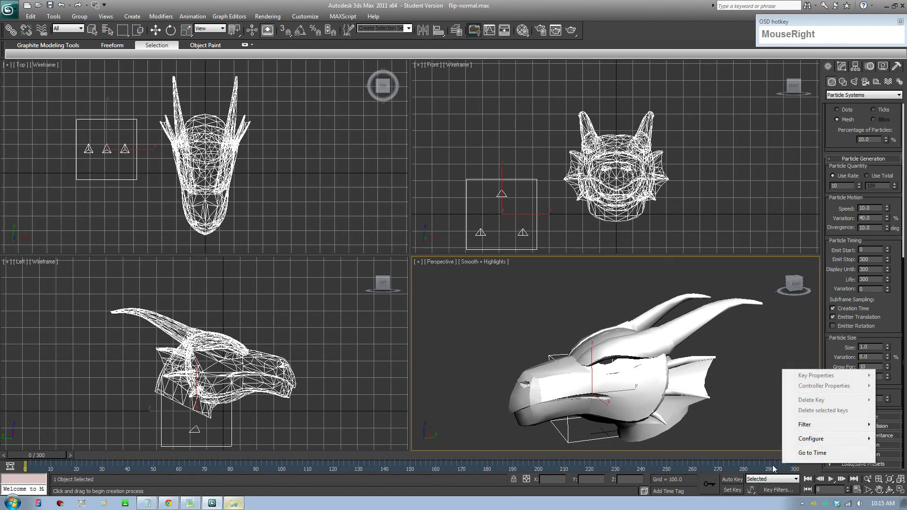
drag(775, 469, 770, 469)
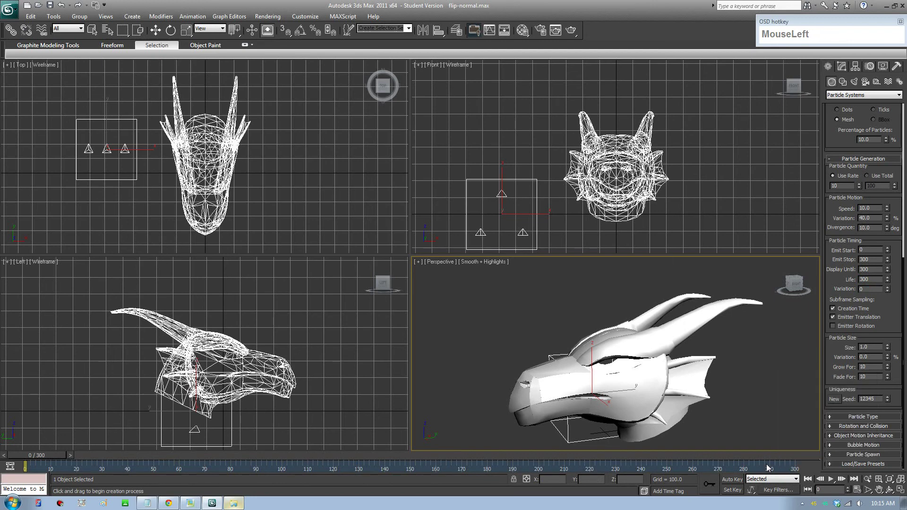
key(F8)
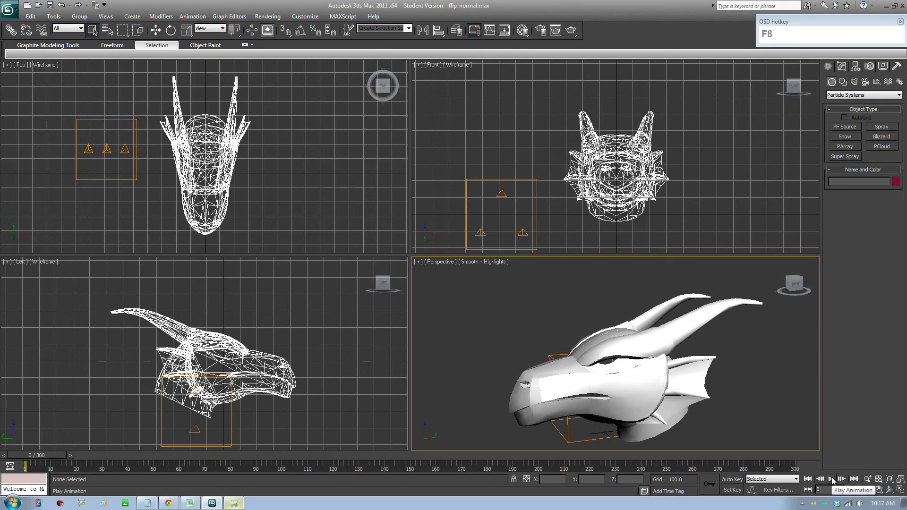
right_click(835, 480)
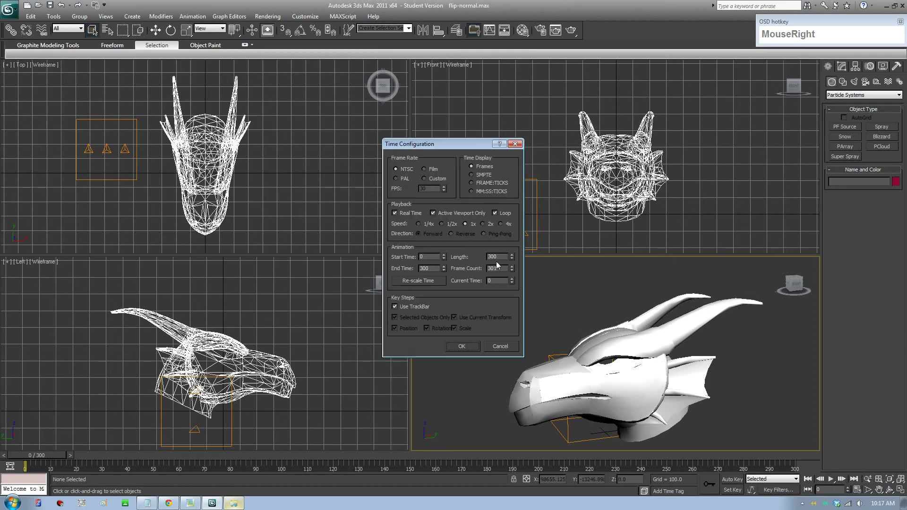
drag(577, 155, 463, 254)
key(KP_4)
key(KP_0)
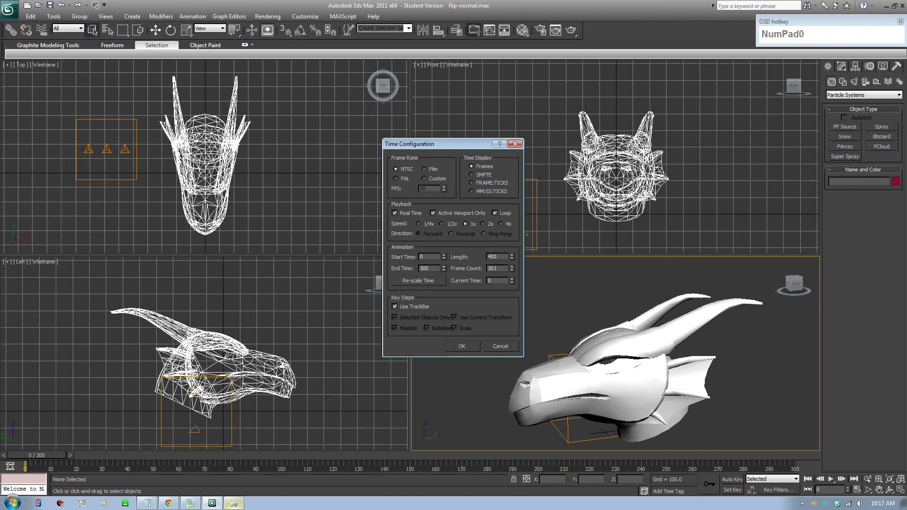
Confirm the 400-frame length and select the PArray001 emitter.
click(435, 276)
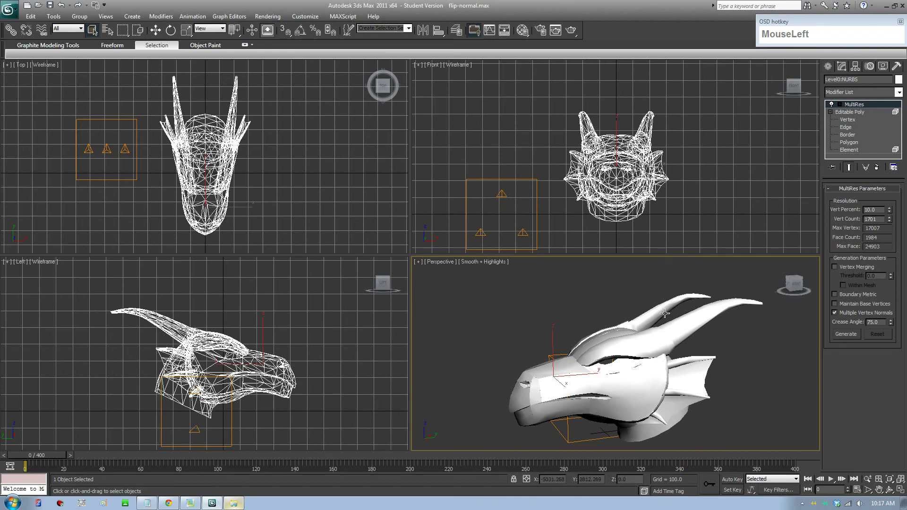
key(F8)
drag(539, 214, 843, 242)
Set Emit Stop, Display Until and Life of the particles to 400.
key(KP_4)
key(KP_0)
key(Tab)
key(KP_4)
key(KP_0)
key(Tab)
key(KP_4)
key(KP_0)
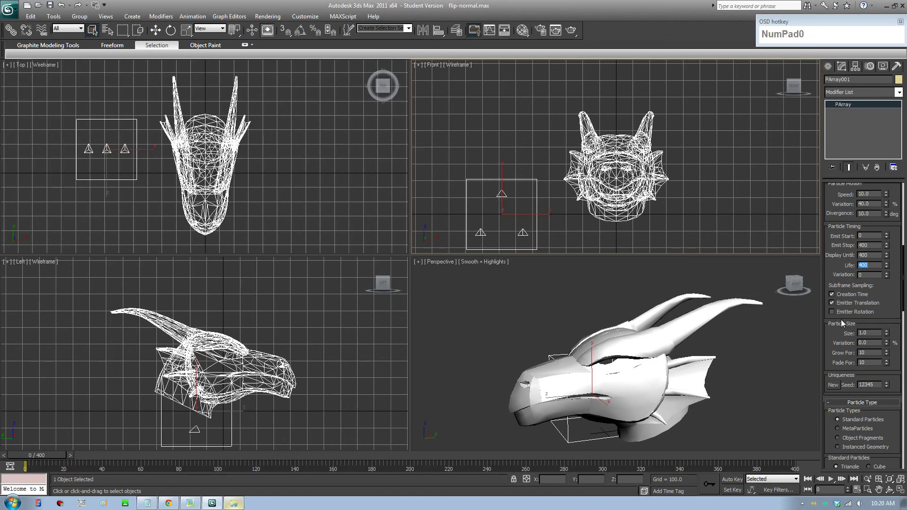
drag(839, 323, 874, 316)
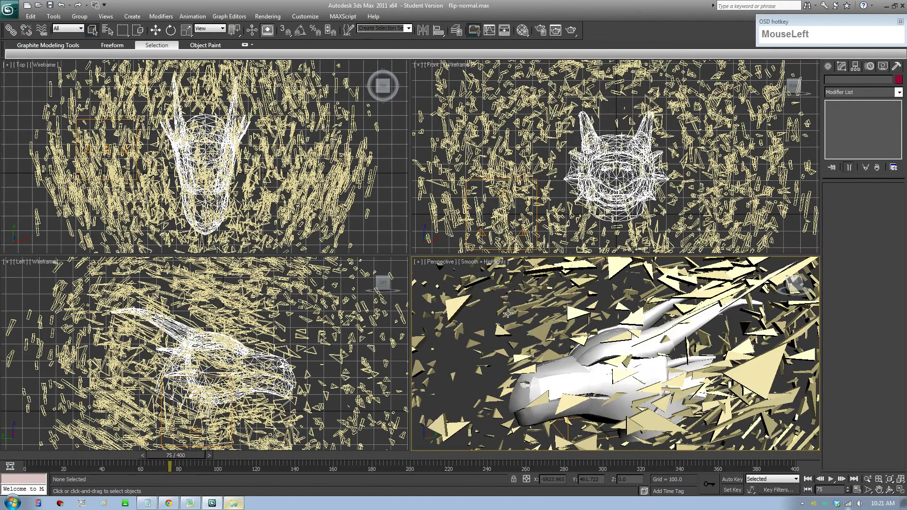
Play the fragment explosion and watch the moving fragments in the Top view.
key(Home)
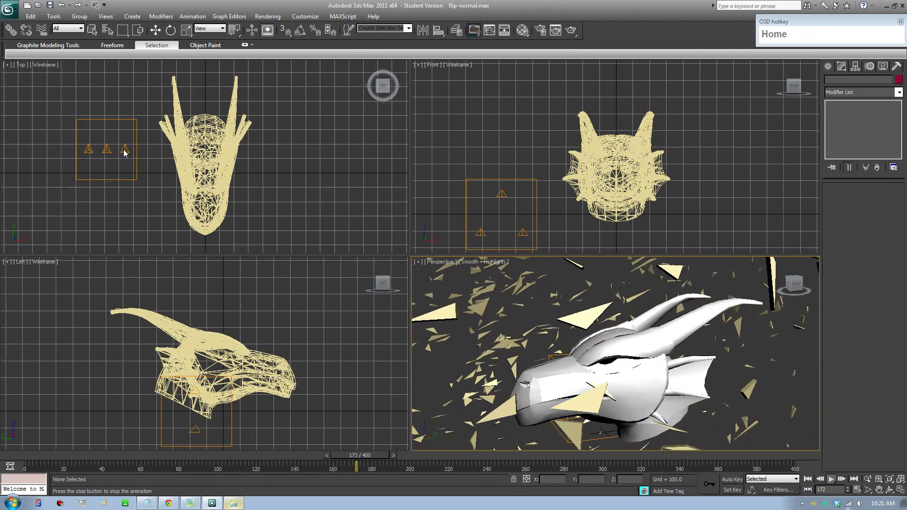
click(127, 152)
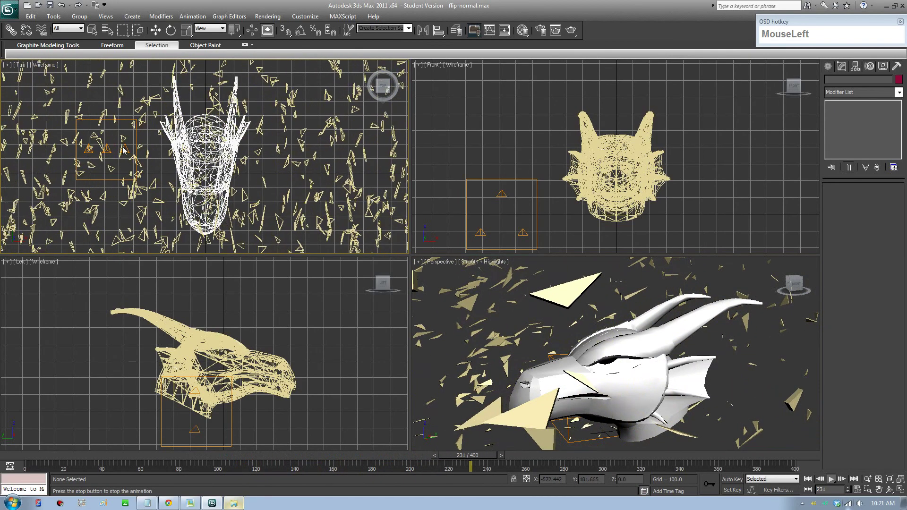
Select the PArray001 emitter to reach its fragment spin settings.
drag(455, 326, 845, 322)
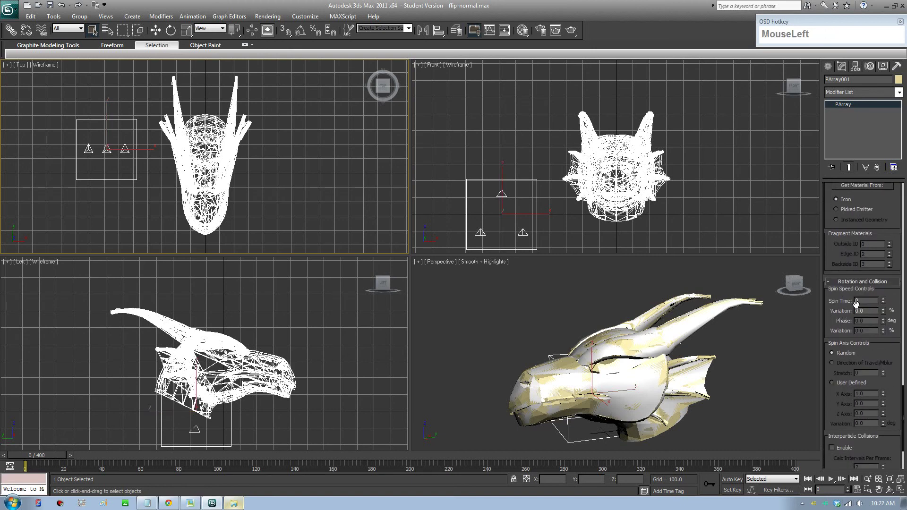
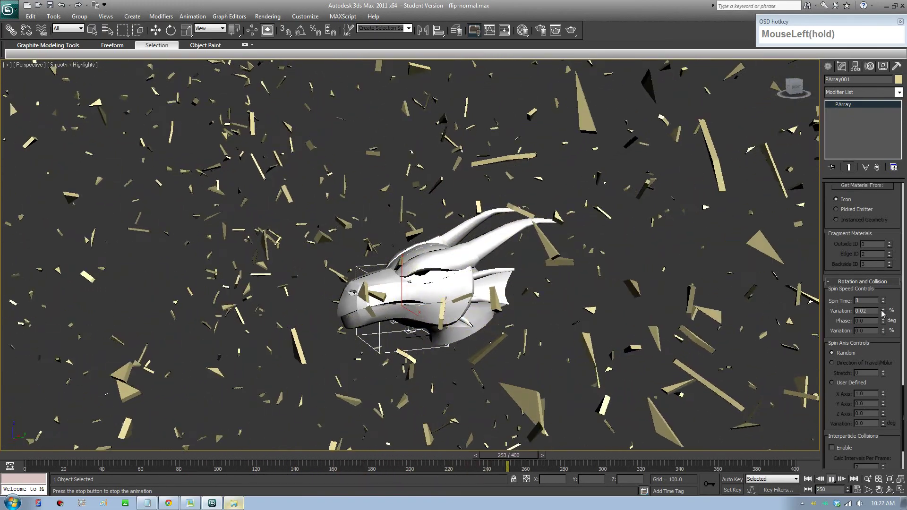
Lower the fragment Spin Time to 1 with Variation 3 and replay the explosion.
key(KP_5)
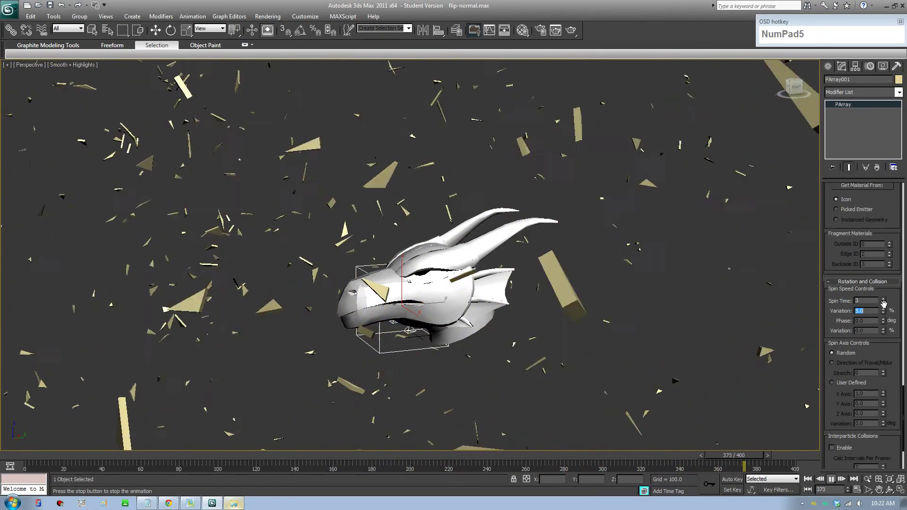
click(887, 309)
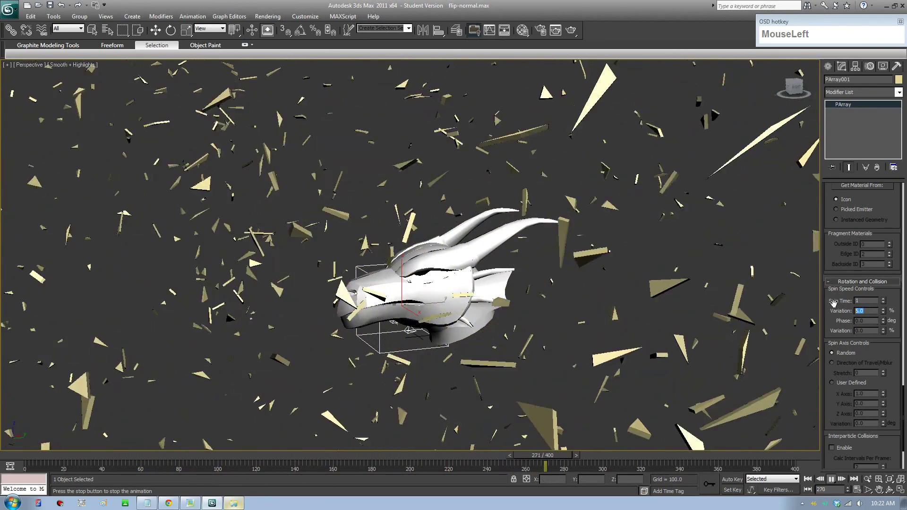
key(KP_3)
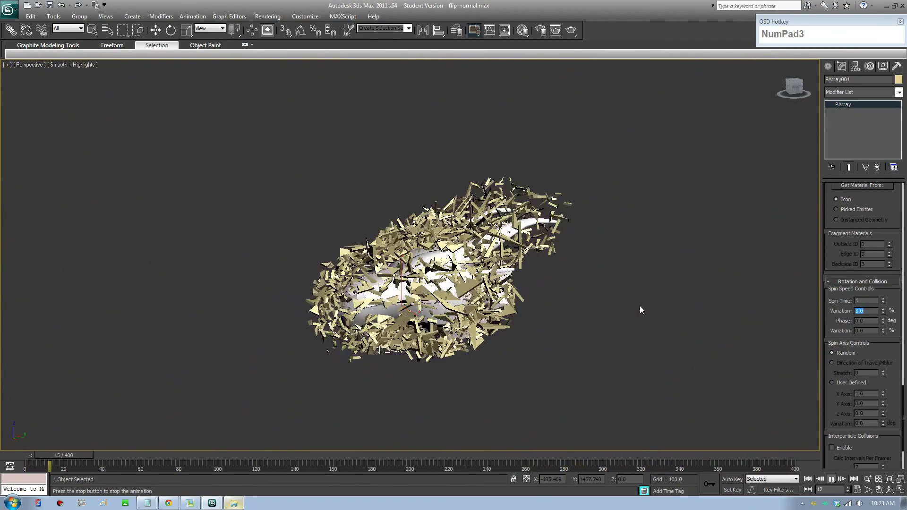
At frame 0, add a Melt modifier above the PArray emitter with melt amount 0.
key(F8)
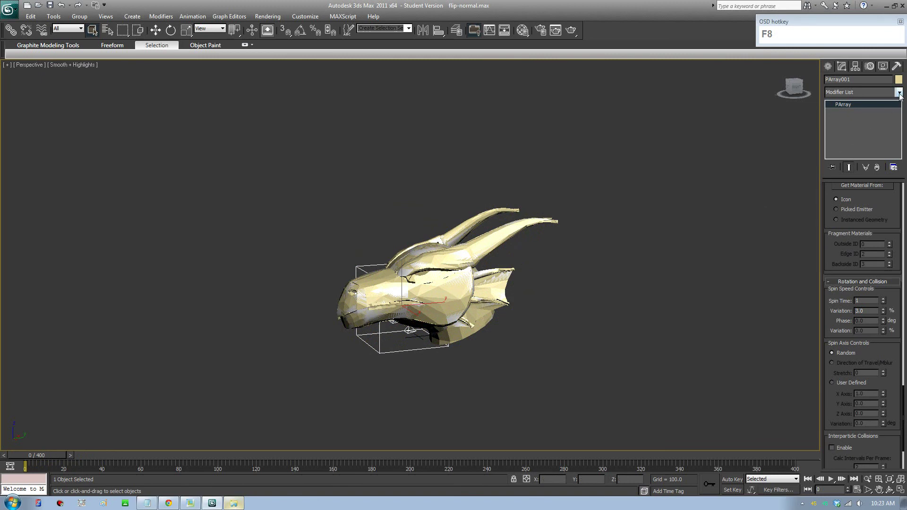
click(904, 95)
scroll(down, 3)
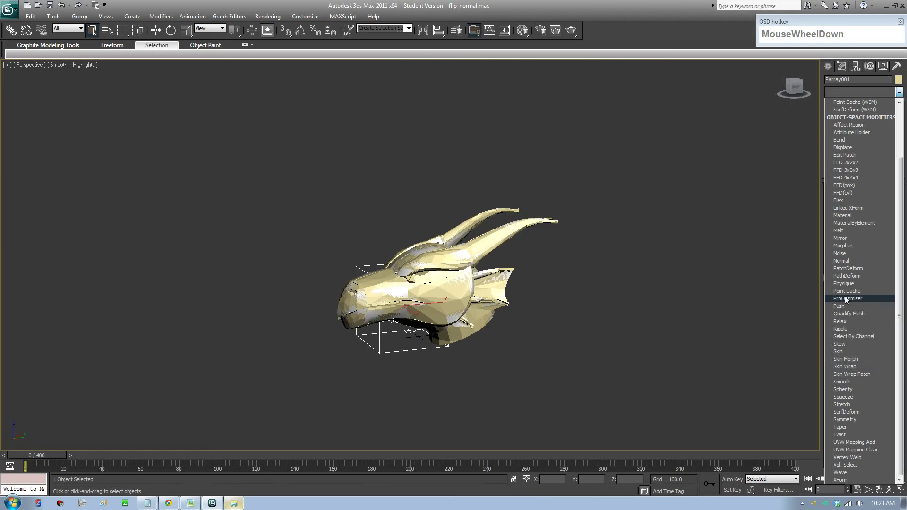
drag(854, 237, 571, 337)
key(ctrl+z)
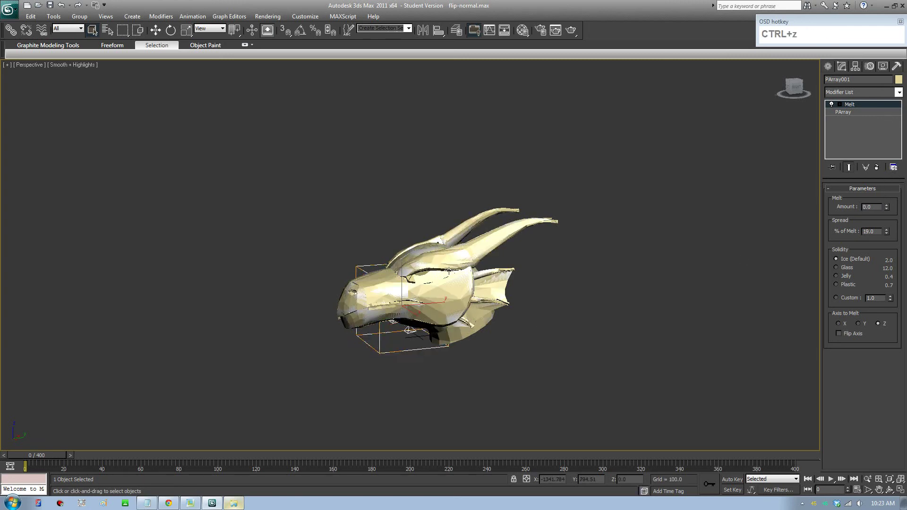
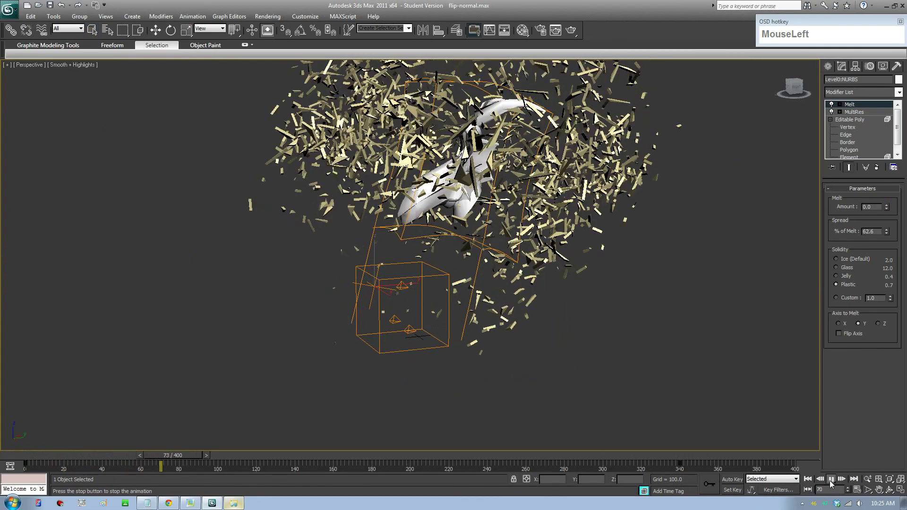
Undo the solidity changes so the Melt modifier returns to Ice (Default).
key(ctrl+z)
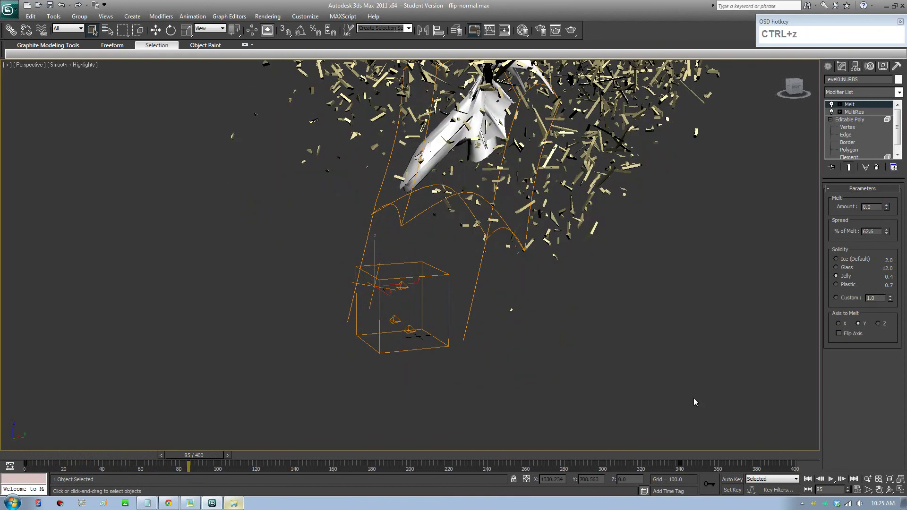
key(ctrl+z)
key(z)
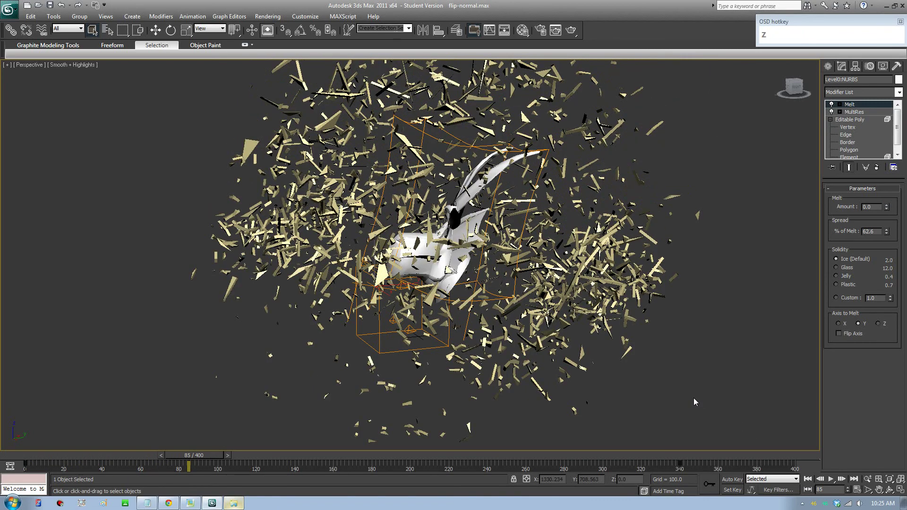
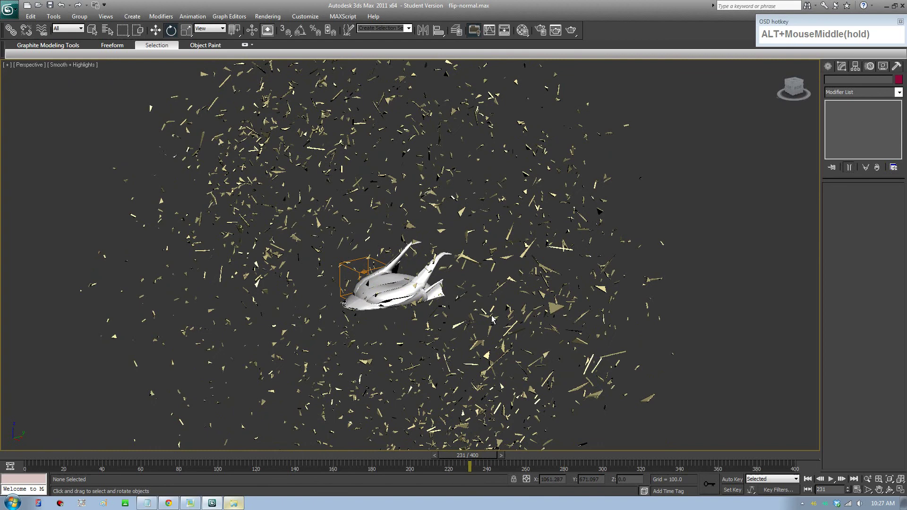
Scrub the time slider forward to frame 253 to view the scattered fragments.
drag(812, 480, 228, 455)
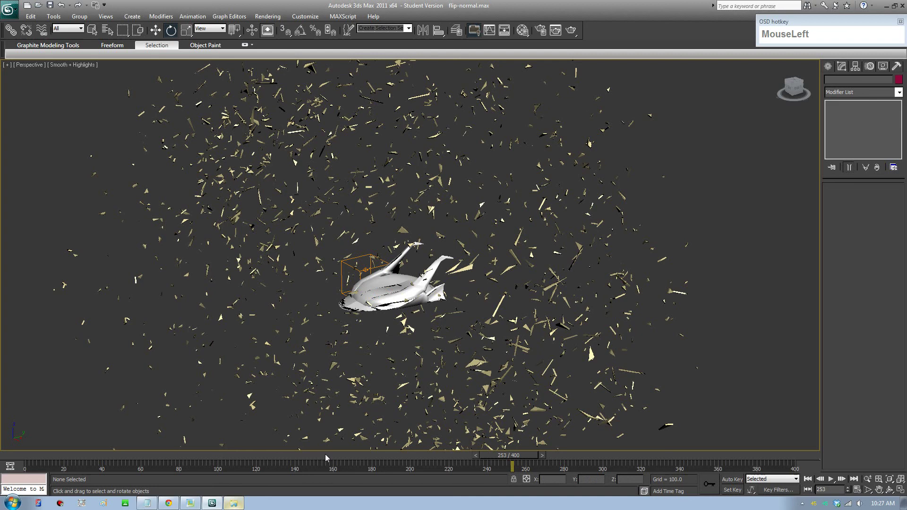
key(F8)
Rewind the timeline and play the explosion so fragments burst from the dragon head.
drag(846, 68, 467, 347)
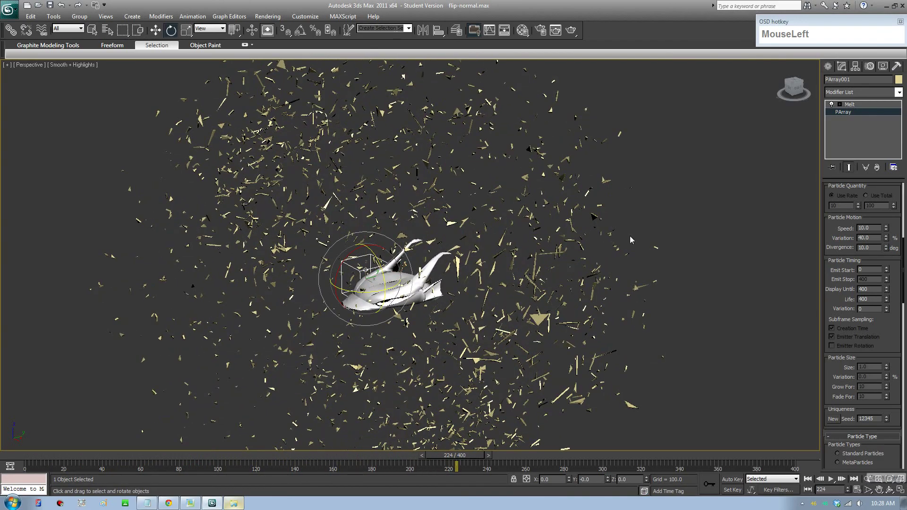
scroll(down, 3)
scroll(up, 3)
click(808, 482)
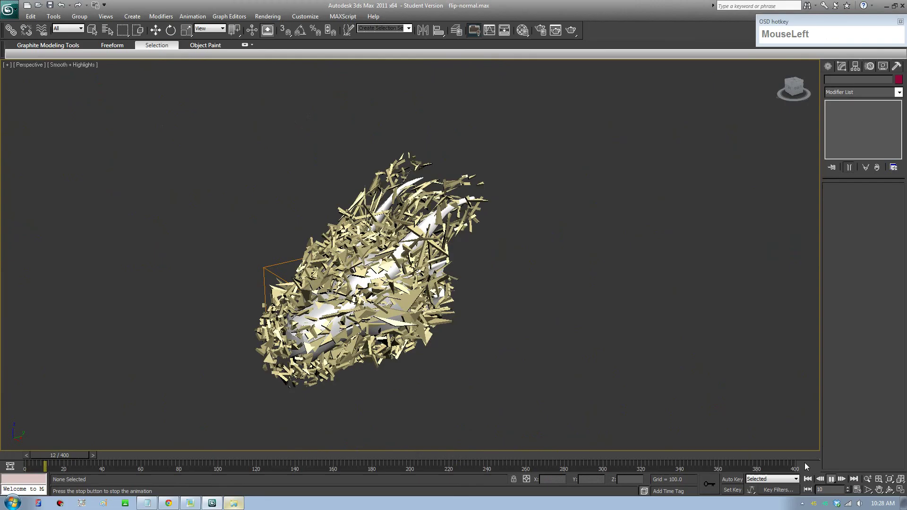